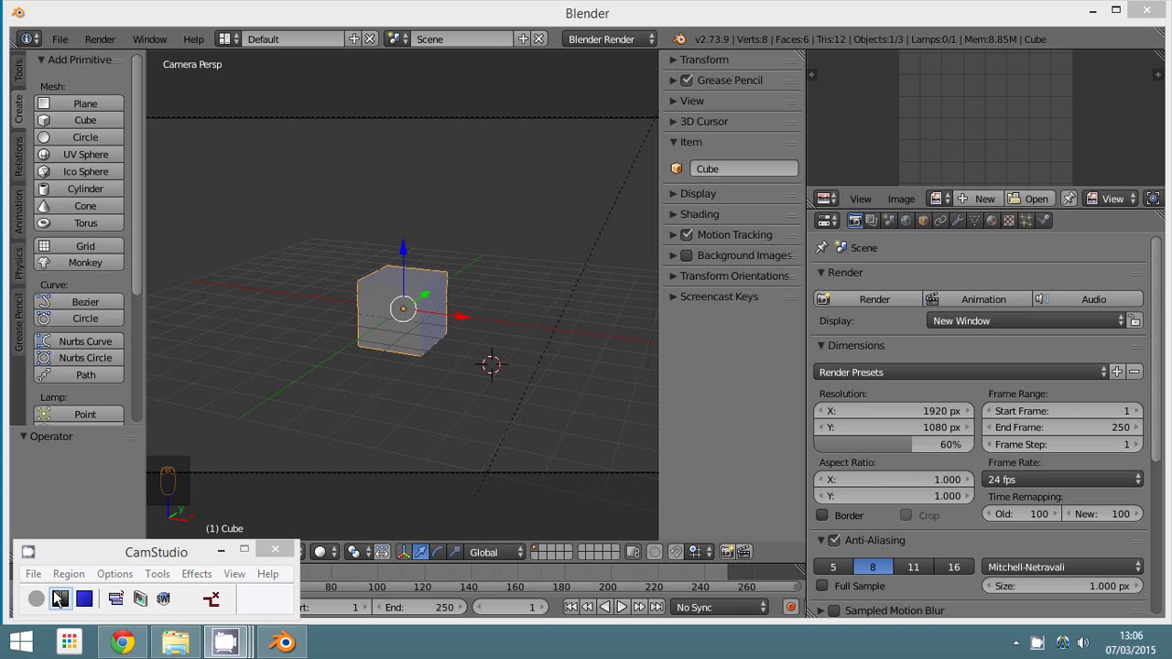
- Delete the default cube, add a UV sphere and scale it up
left_click_drag(913, 150, 415, 313)
key("ctrl+3")
key("s")
left_click(453, 361)
key("ctrl+z")
key("ctrl+z")
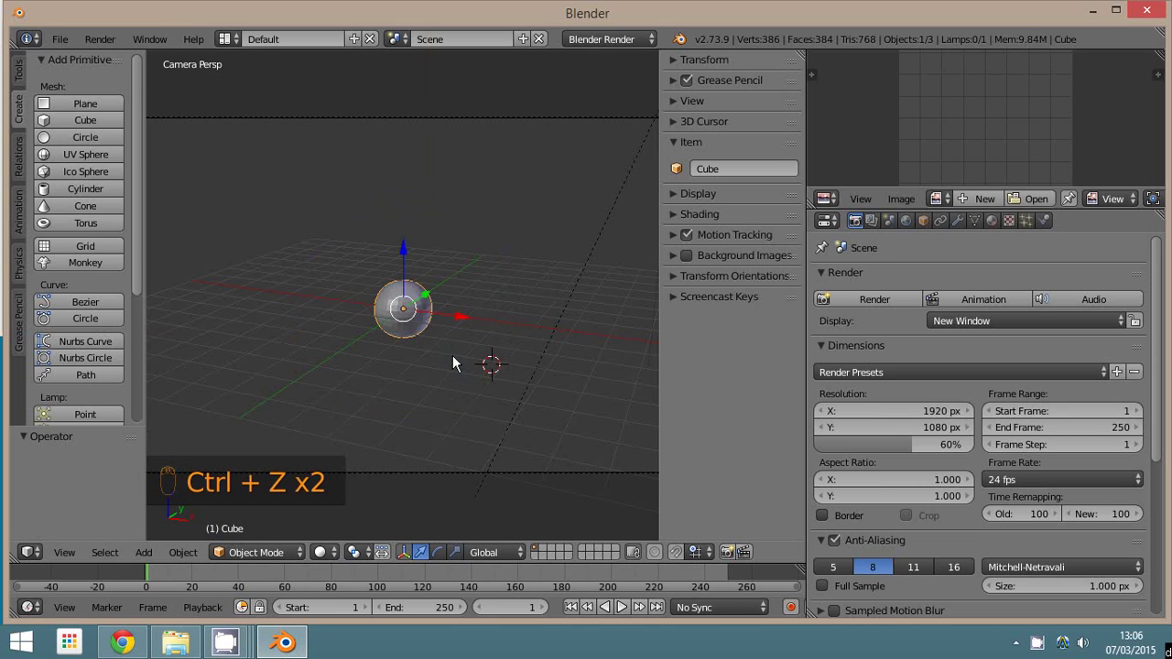
key("s")
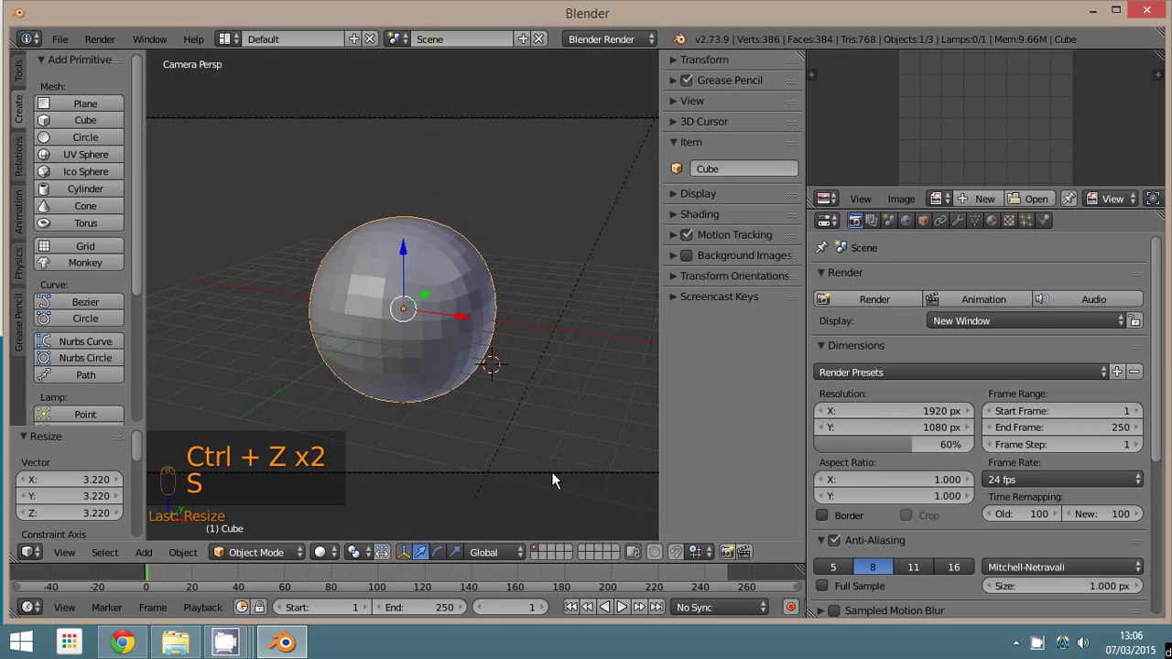
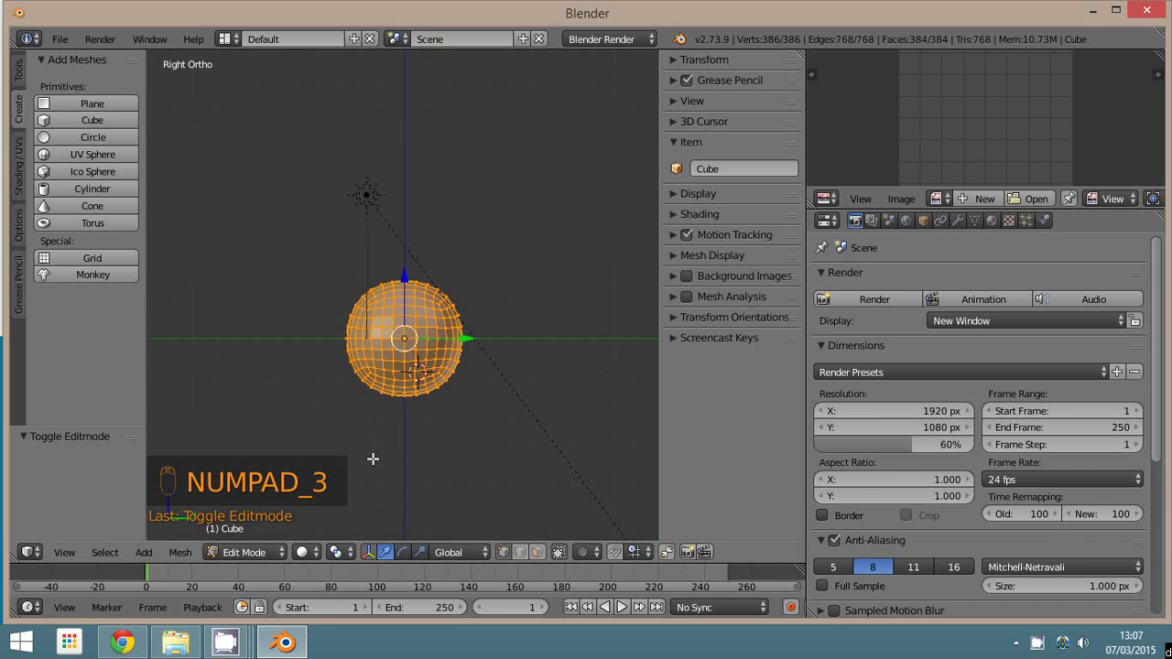
- Box-select the top half of the sphere's vertices in Edit Mode and assign them to vertex group Group
key("a")
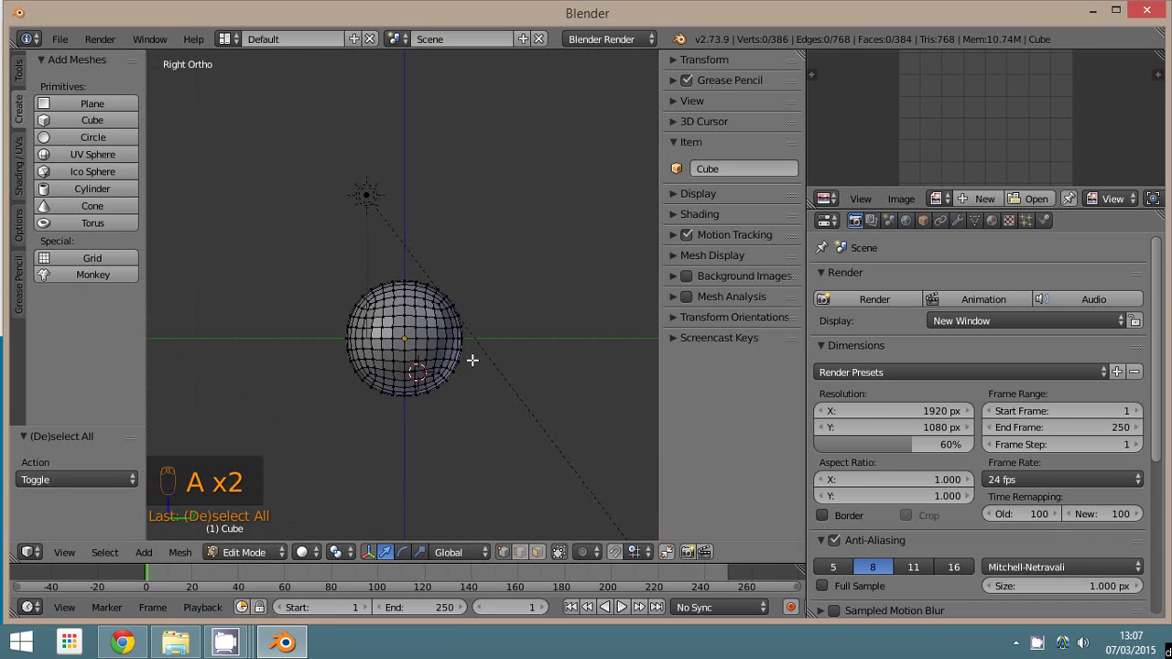
key("z")
key("b")
key("b")
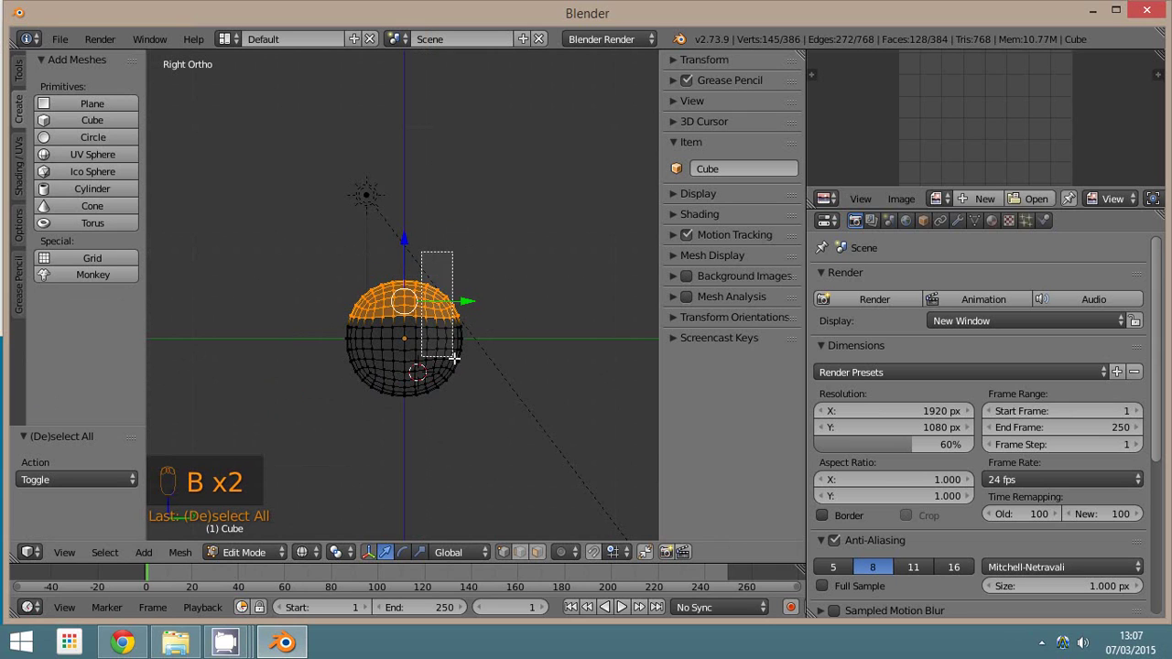
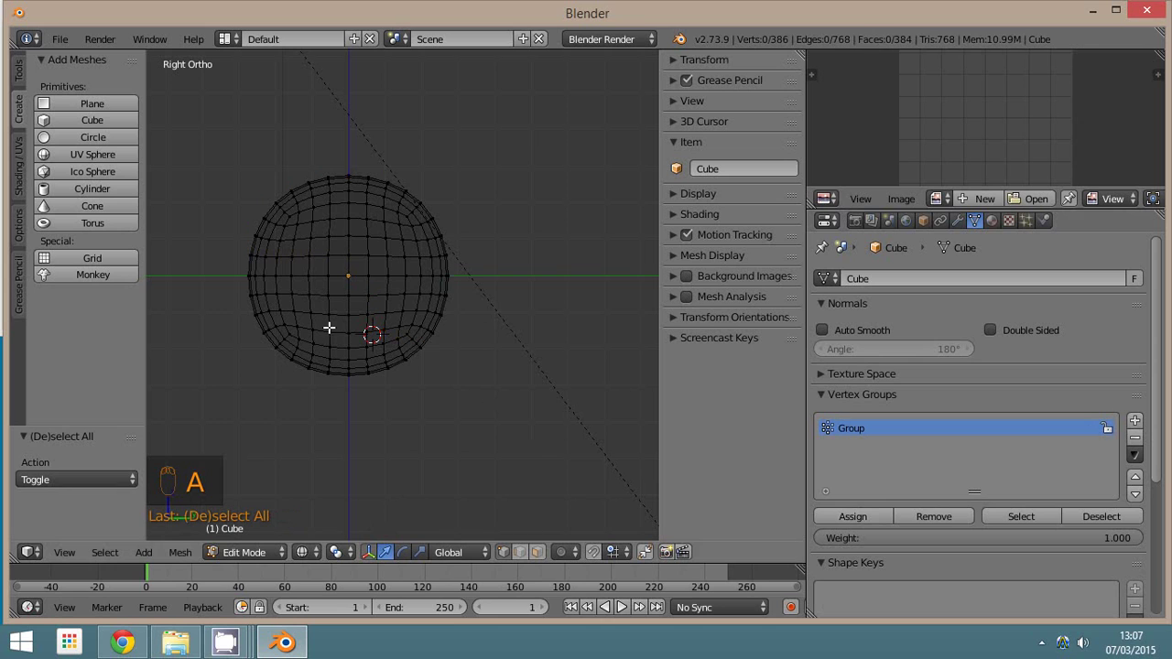
left_click_drag(1030, 520, 245, 551)
middle_click(246, 551)
left_click(247, 554)
- Switch the render engine to Cycles and show the sphere in solid shading with Particles settings visible
left_click(246, 539)
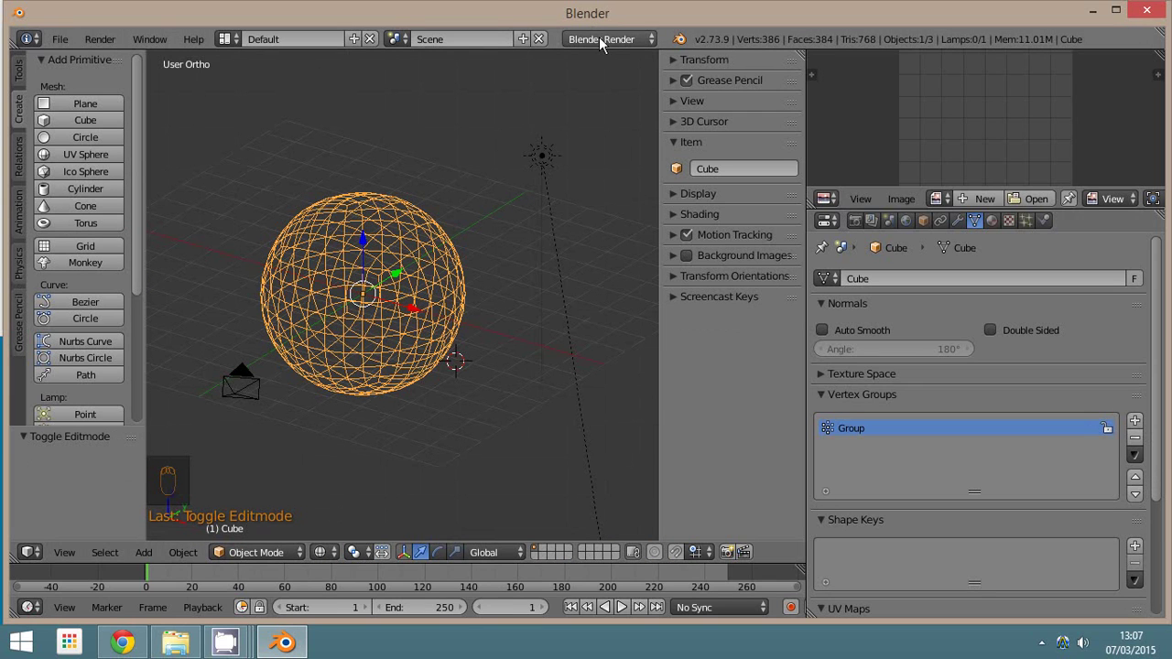
left_click_drag(600, 42, 604, 100)
key("z")
middle_click(524, 325)
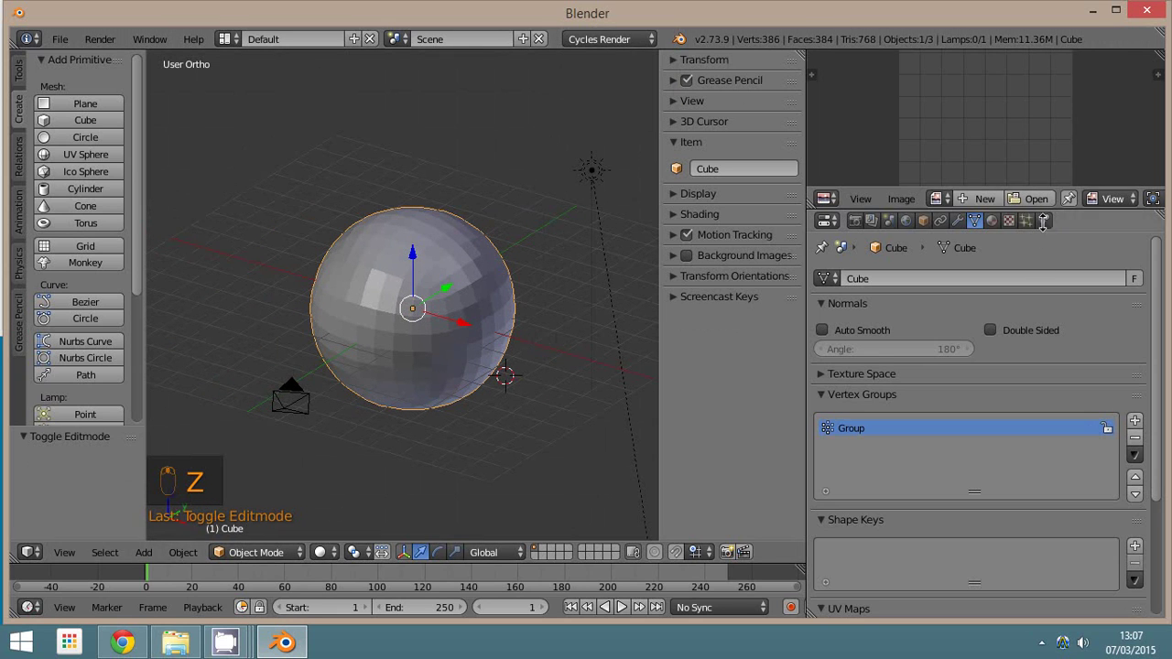
- Add a Hair particle system with density driven by vertex group Group
left_click_drag(1032, 220, 976, 338)
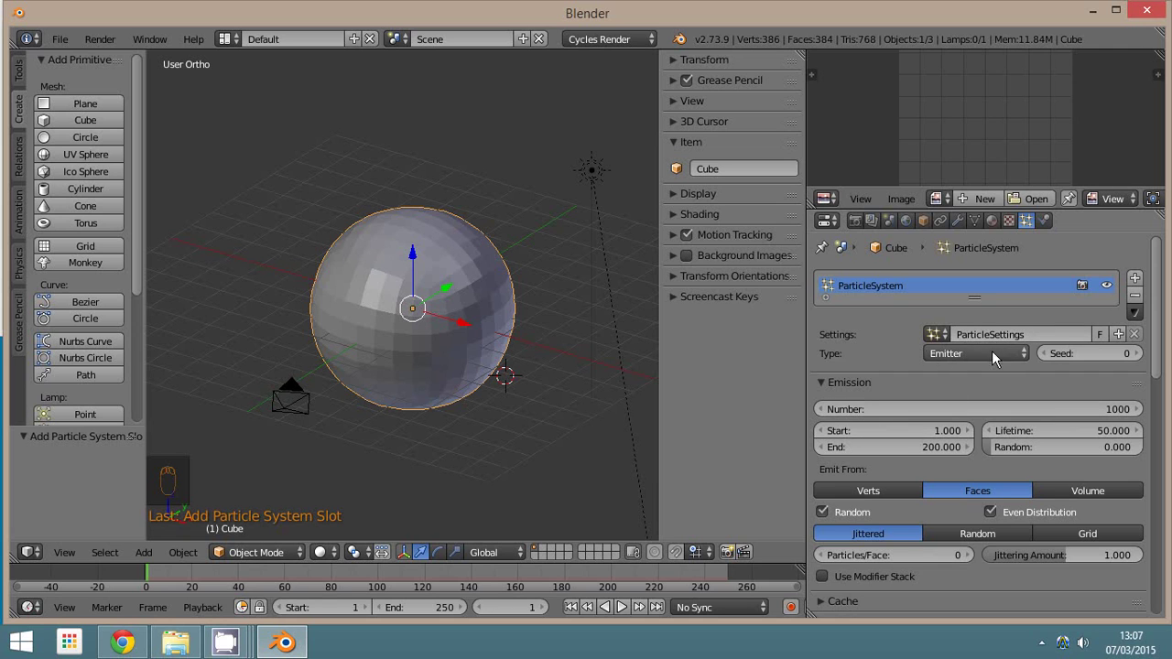
left_click_drag(955, 361, 669, 312)
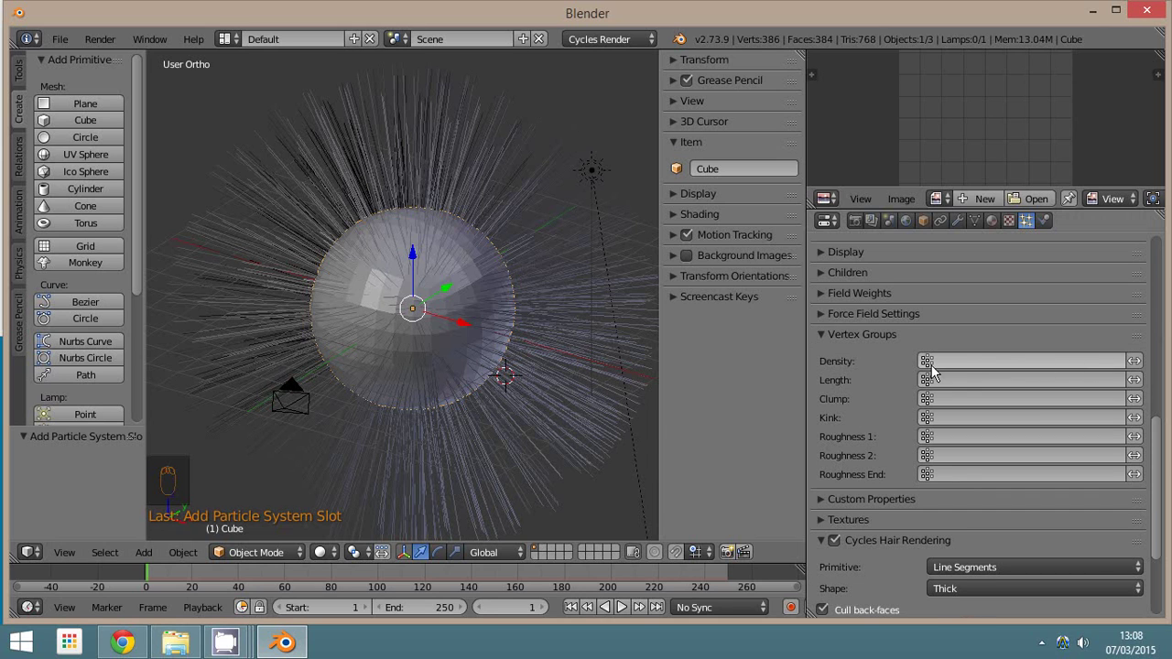
left_click_drag(965, 363, 946, 374)
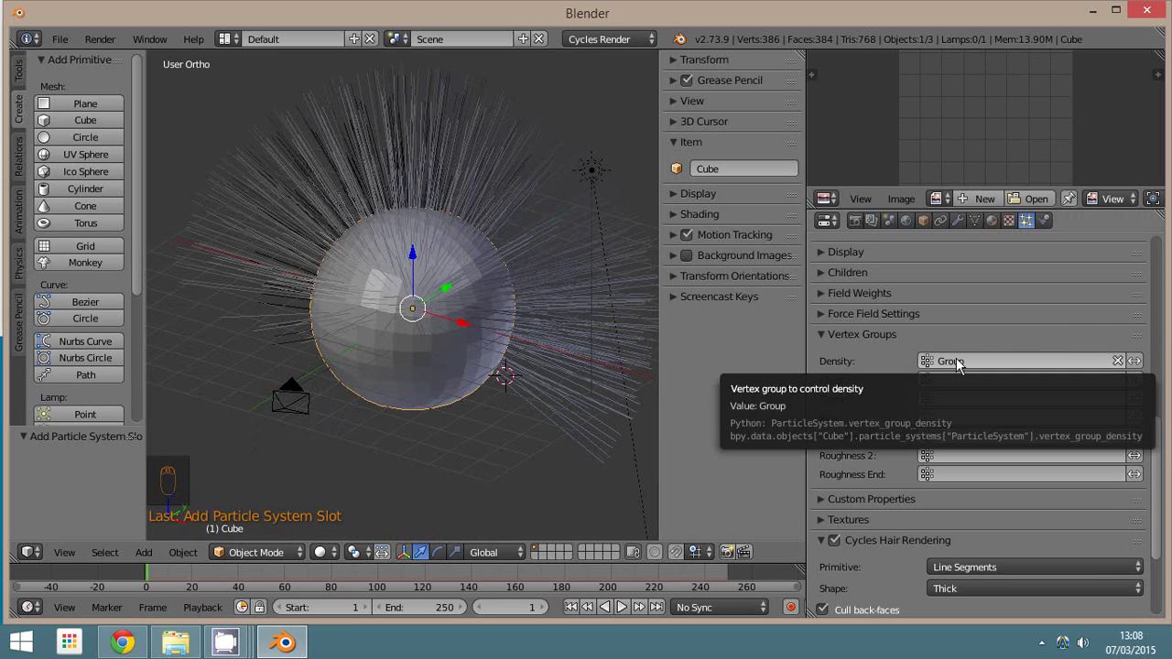
key("KP_3")
key("z")
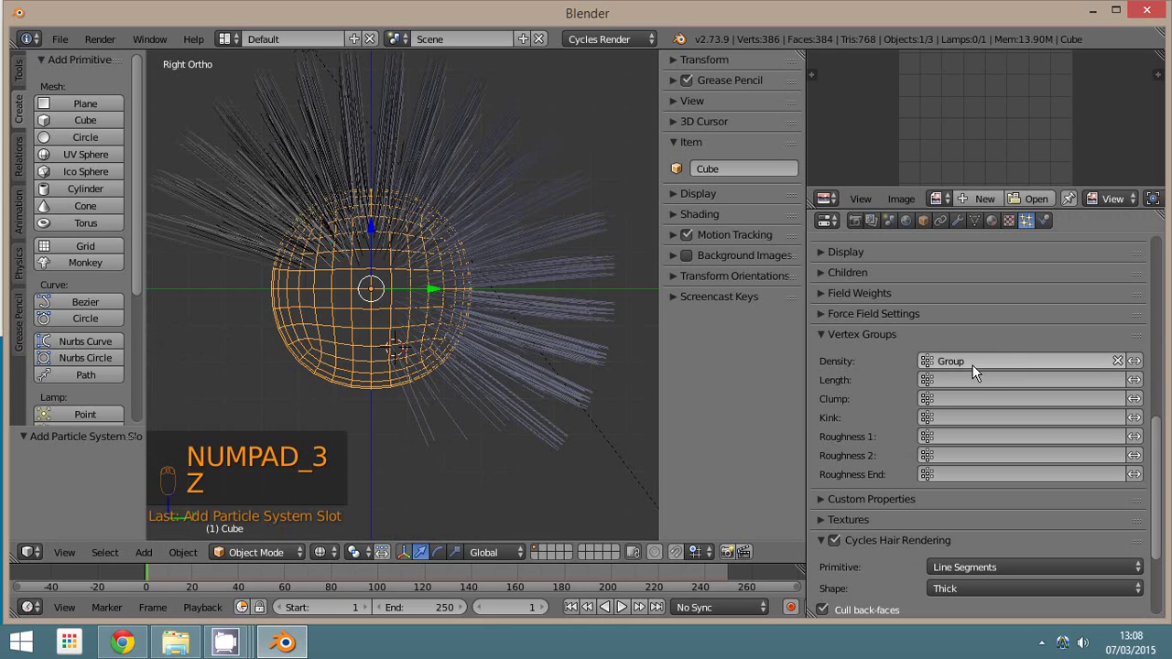
left_click_drag(981, 225, 864, 437)
- Rename the vertex group to pelo and return to Object Mode
left_click(864, 437)
left_click_drag(861, 437, 857, 432)
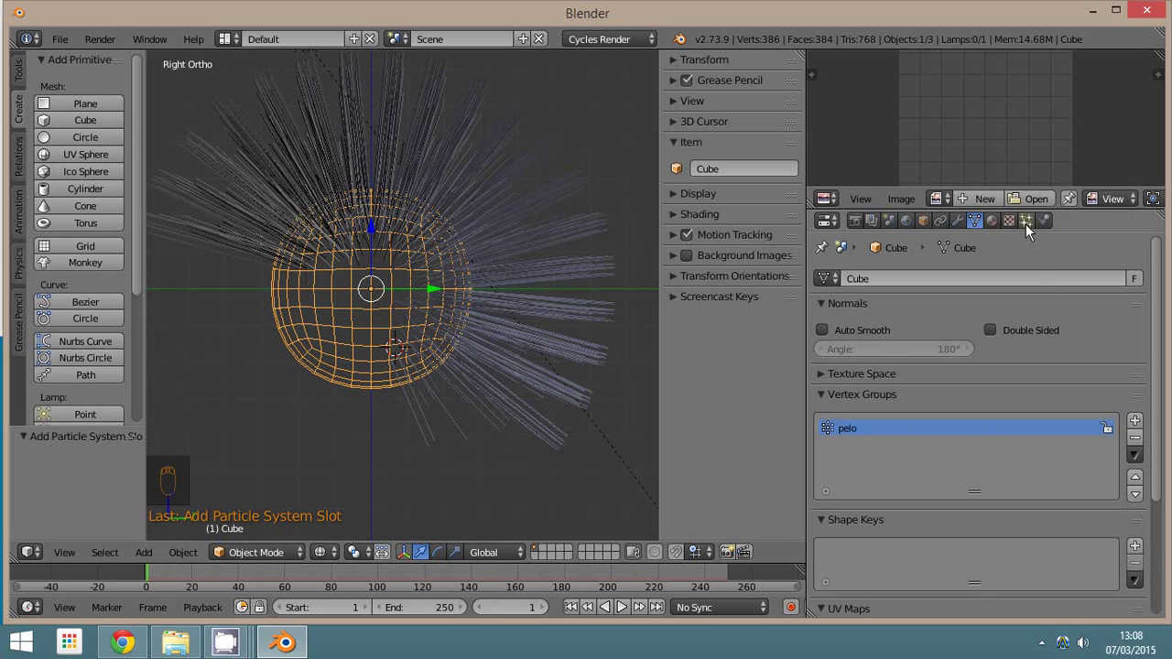
left_click_drag(1030, 235, 422, 364)
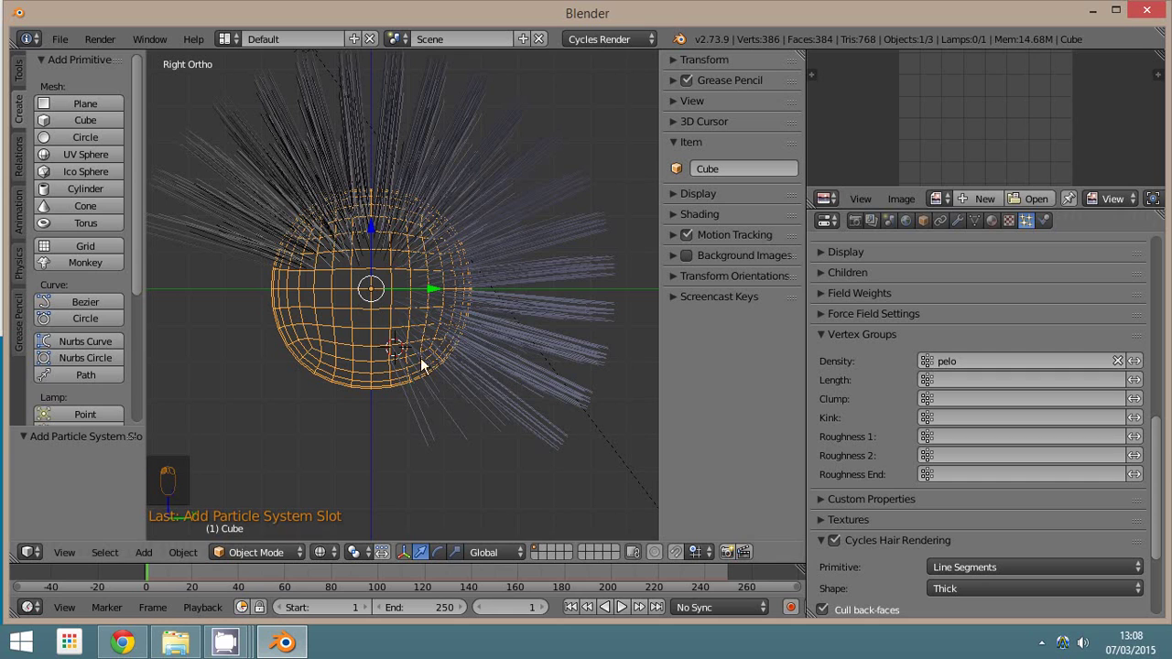
key("z")
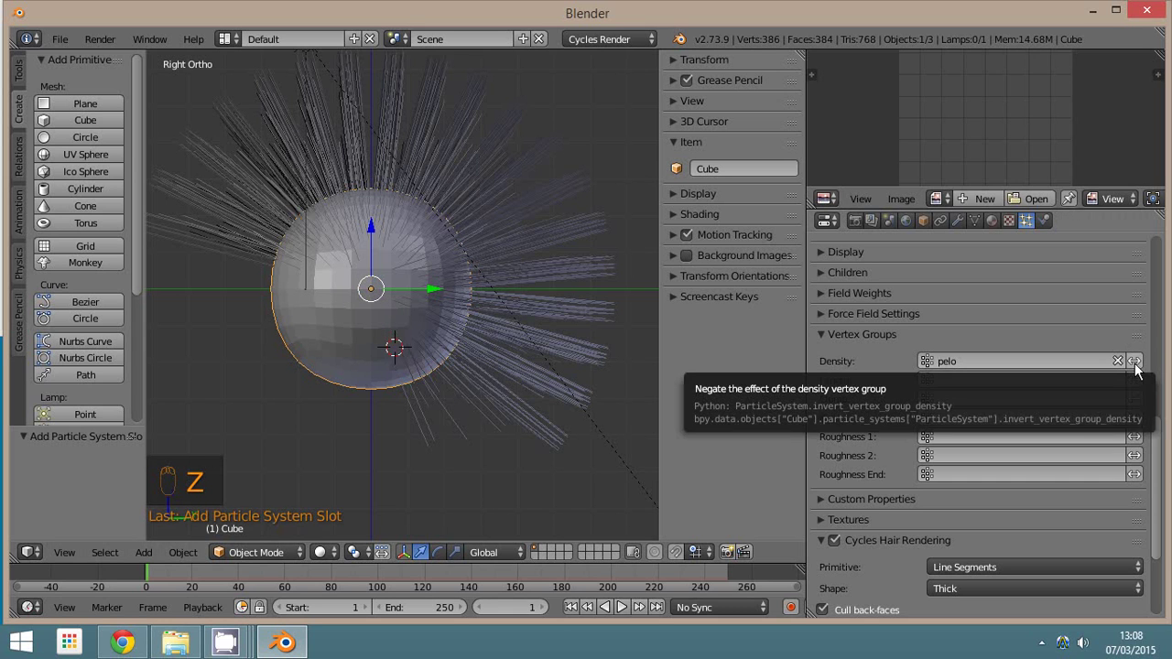
- Browse the Properties editor toward the sphere's material settings
left_click_drag(1138, 367, 301, 282)
left_click_drag(1142, 372, 823, 346)
left_click_drag(824, 337, 470, 398)
key("KP_0")
- Create a new orange material with a matching orange viewport colour
left_click(470, 397)
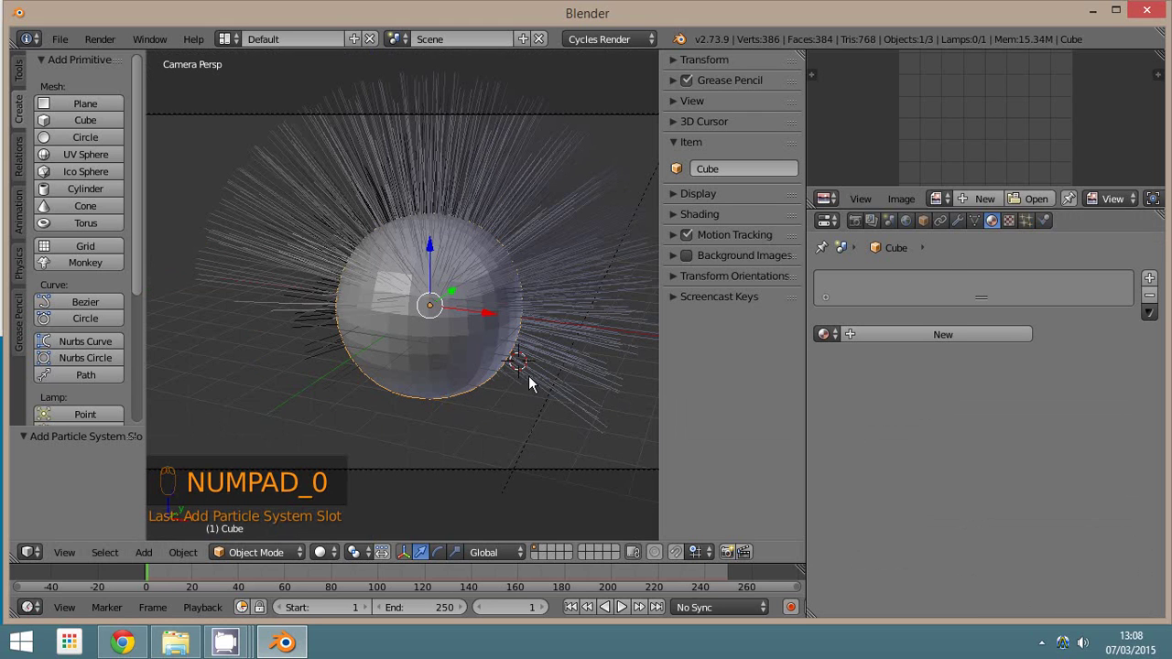
left_click(574, 445)
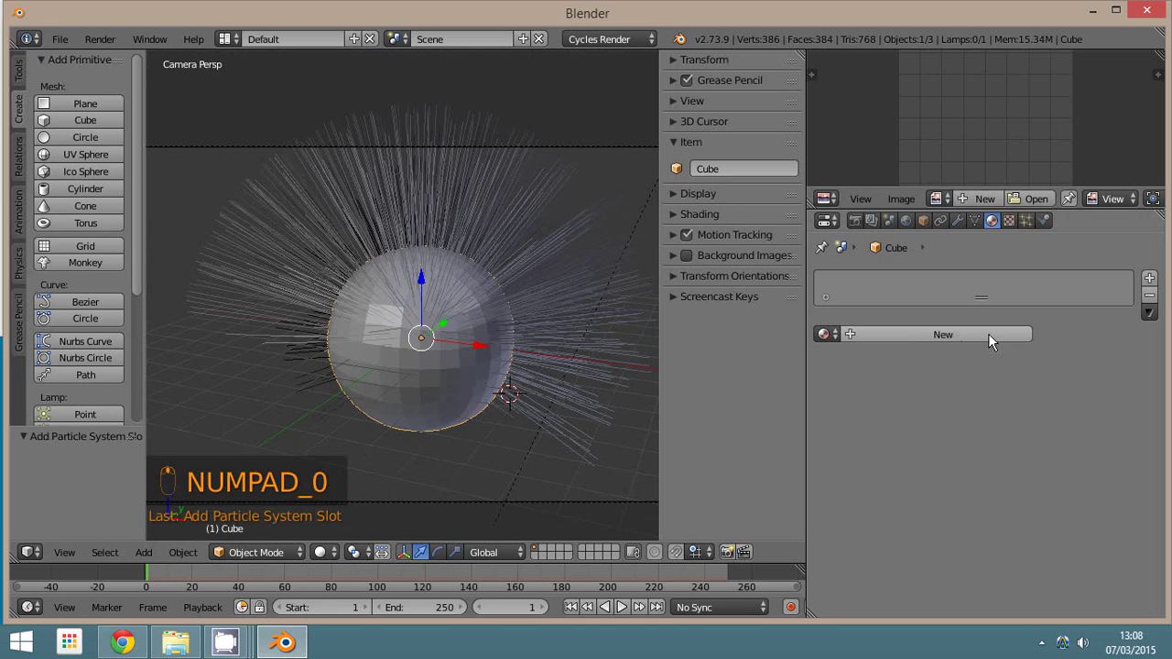
left_click(933, 340)
left_click_drag(947, 336, 1036, 310)
left_click(1035, 311)
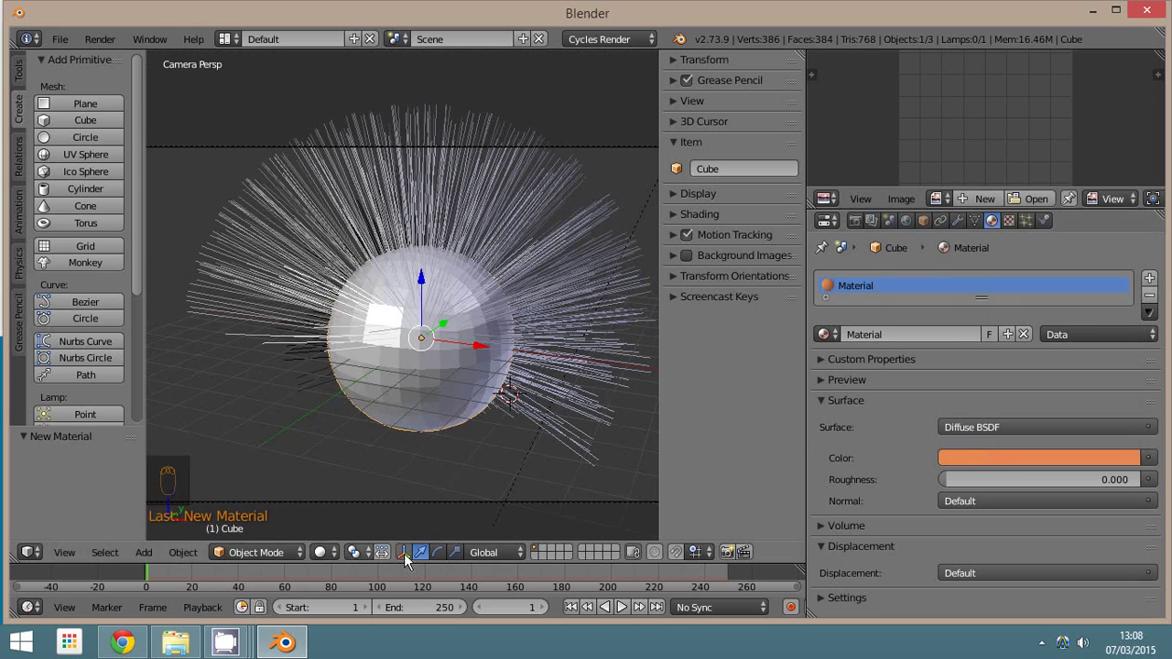
left_click_drag(845, 606, 866, 570)
left_click_drag(866, 570, 909, 571)
left_click_drag(909, 572, 1031, 302)
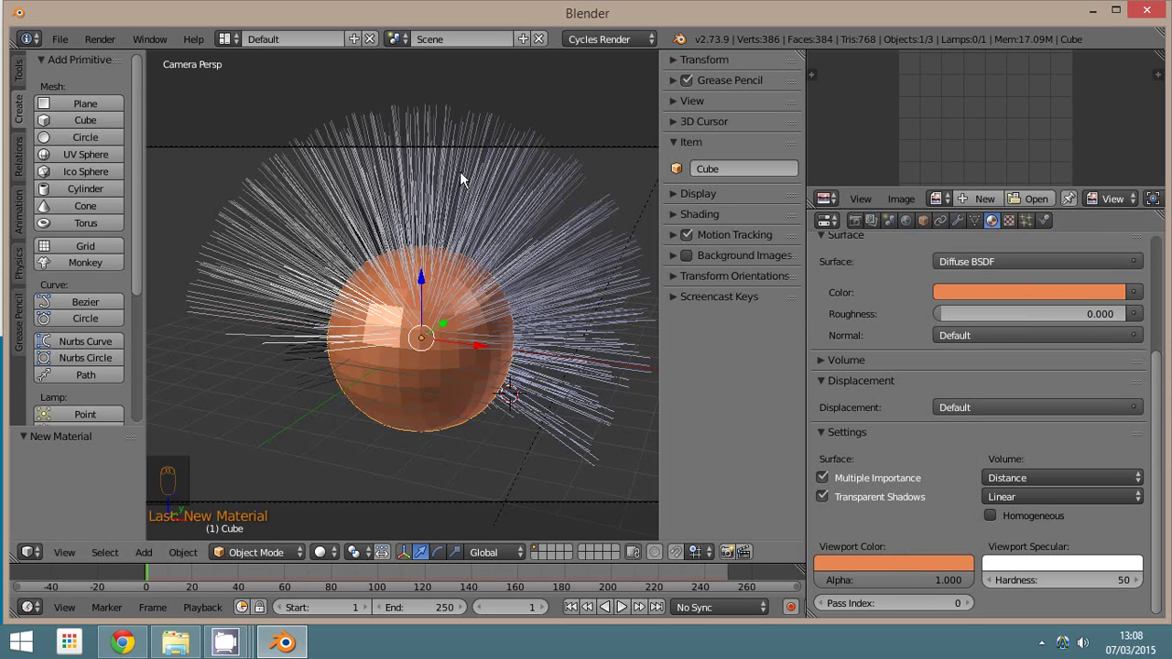
- Set the hair Render options to use the pelos material with strand rendering and B-spline smoothing
left_click_drag(997, 232, 873, 337)
left_click_drag(942, 398, 871, 418)
left_click_drag(857, 431, 829, 412)
left_click_drag(830, 412, 954, 503)
left_click_drag(954, 504, 857, 293)
left_click_drag(856, 292, 861, 250)
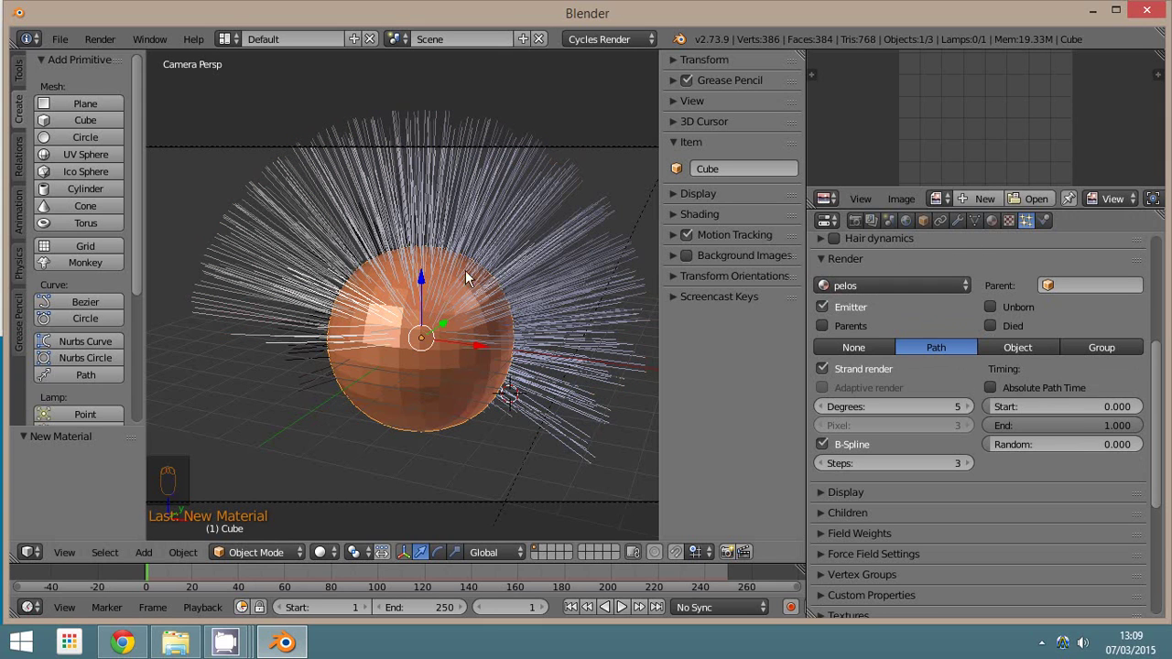
- Switch the viewport to Rendered shading and bring up the Children panel
left_click_drag(320, 547, 328, 508)
left_click_drag(323, 558, 495, 263)
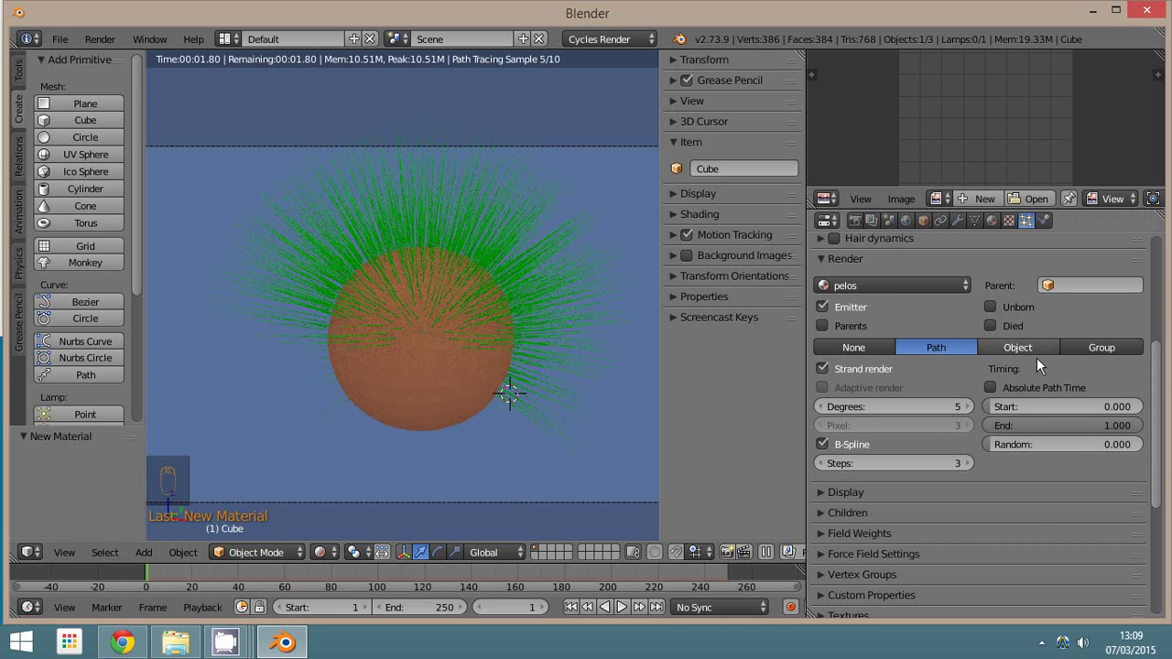
left_click_drag(949, 593, 943, 332)
left_click_drag(942, 330, 1000, 533)
middle_click(999, 533)
left_click_drag(1112, 522, 730, 475)
middle_click(731, 474)
- Add Simple child strands with a Spiral kink at frequency 1.970
left_click(588, 418)
left_click_drag(583, 452, 916, 540)
left_click(915, 540)
middle_click(789, 541)
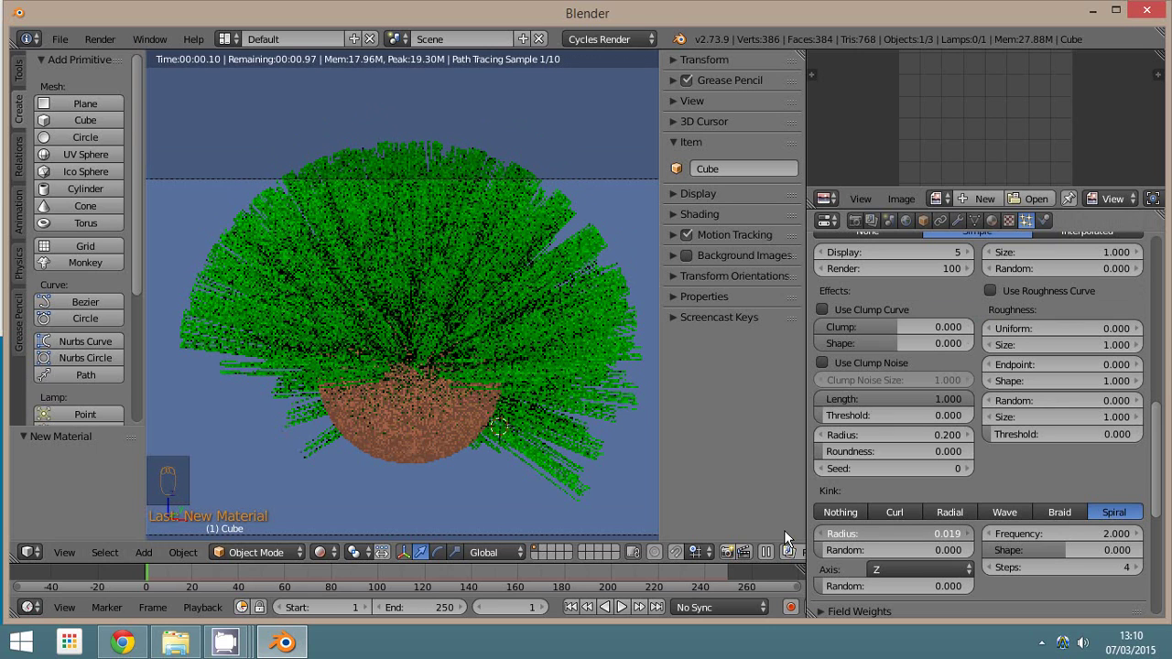
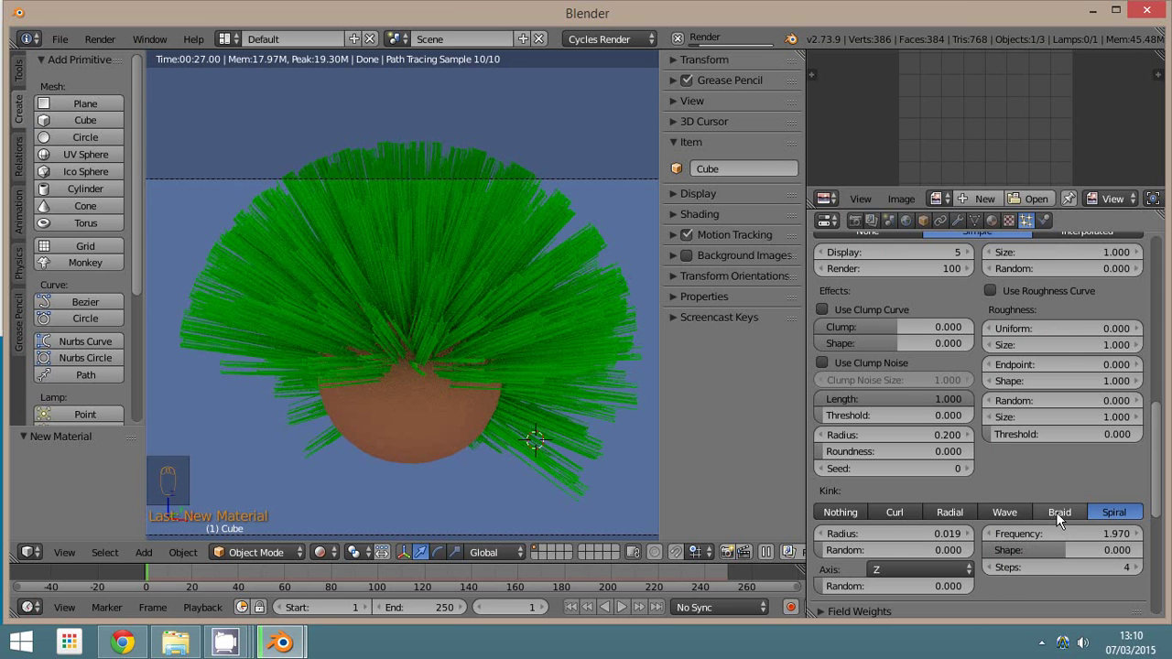
- Return to Solid shading and try Braid and Curl kink types
left_click_drag(1061, 519, 368, 470)
key("z")
left_click_drag(380, 465, 498, 454)
key("Escape")
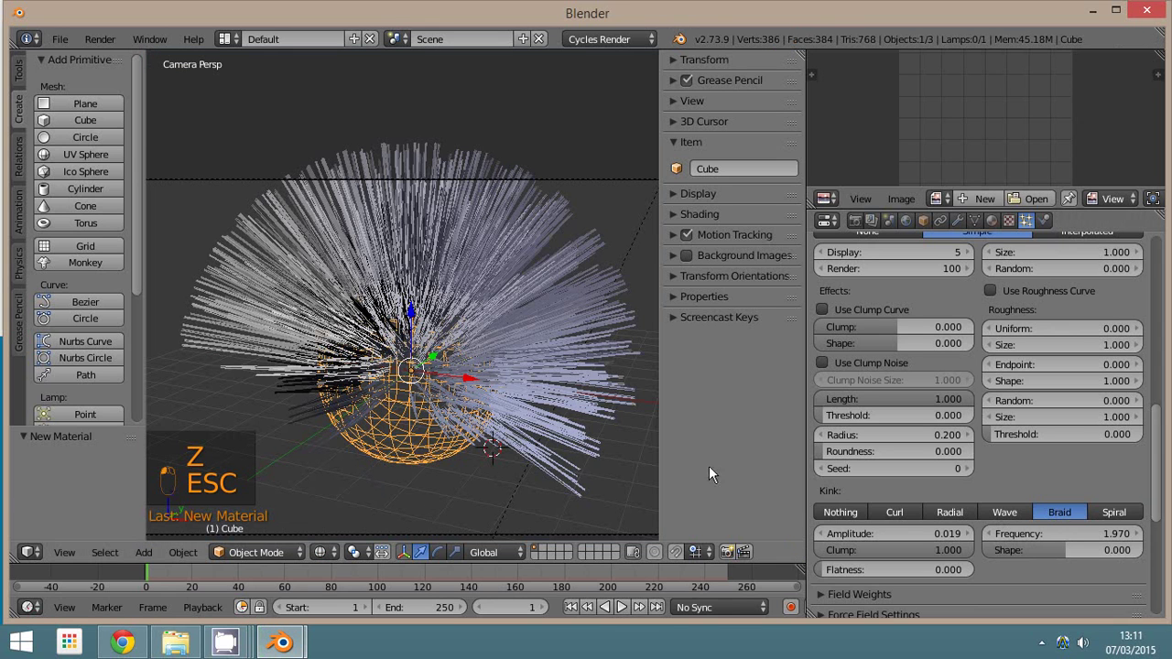
left_click_drag(999, 533, 1090, 409)
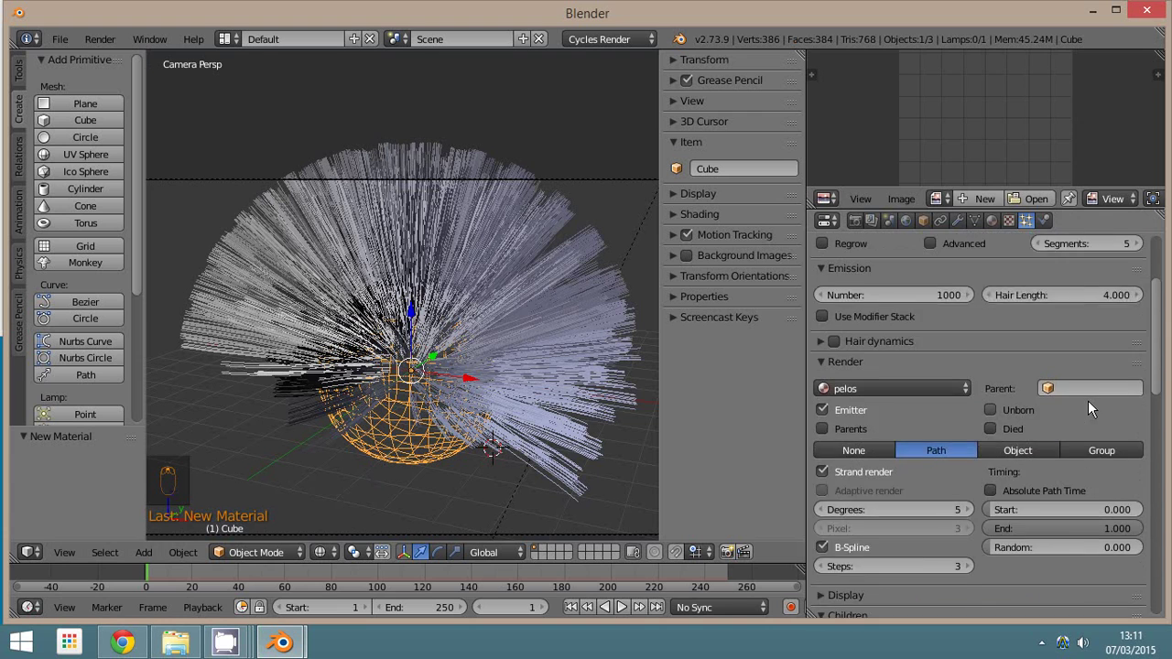
left_click_drag(938, 380, 1049, 489)
middle_click(1048, 489)
left_click_drag(1037, 520, 1051, 526)
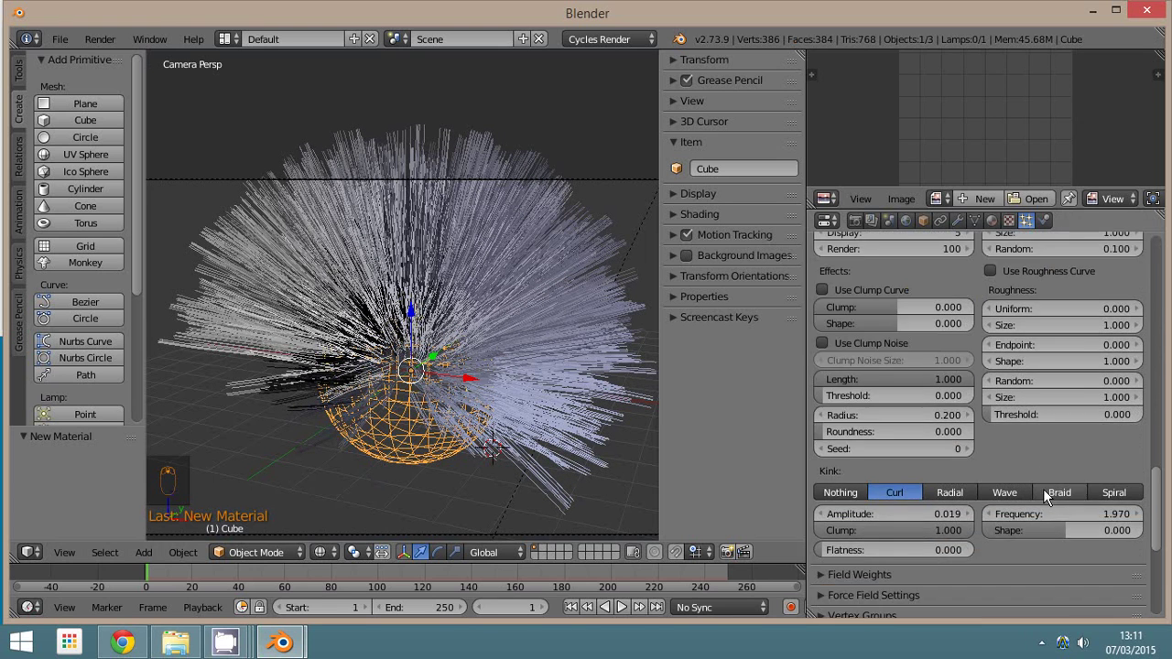
- Choose the Wave kink with amplitude 0.800 and clump 1.000
left_click_drag(962, 426, 846, 470)
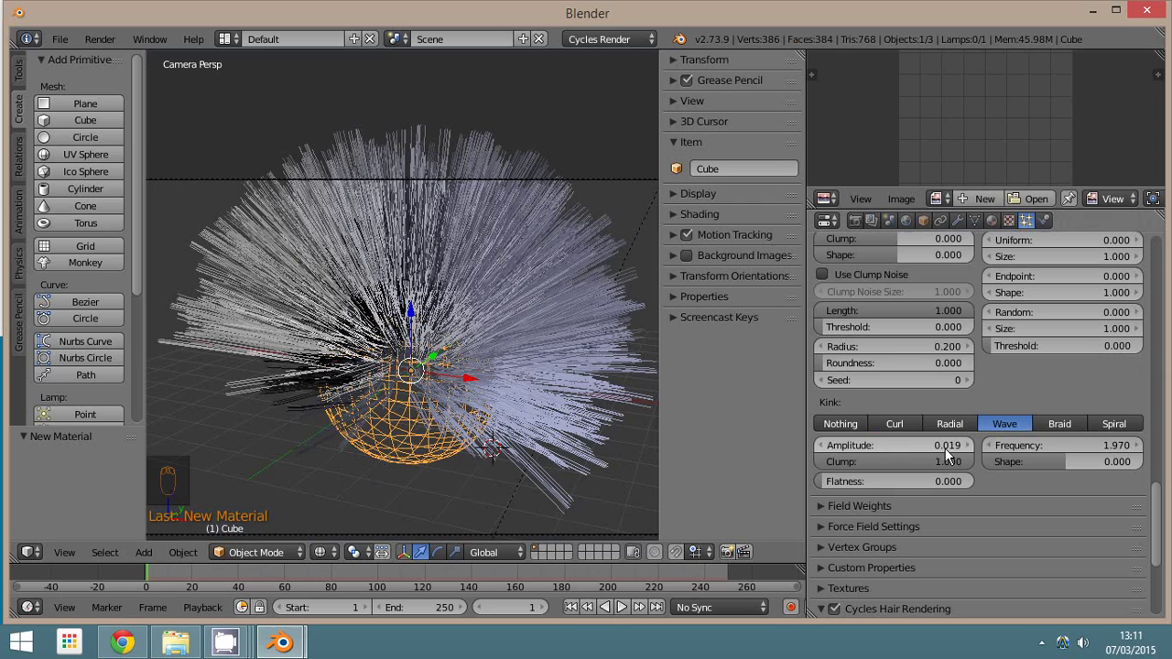
left_click_drag(946, 450, 923, 381)
middle_click(923, 381)
left_click_drag(922, 382, 988, 394)
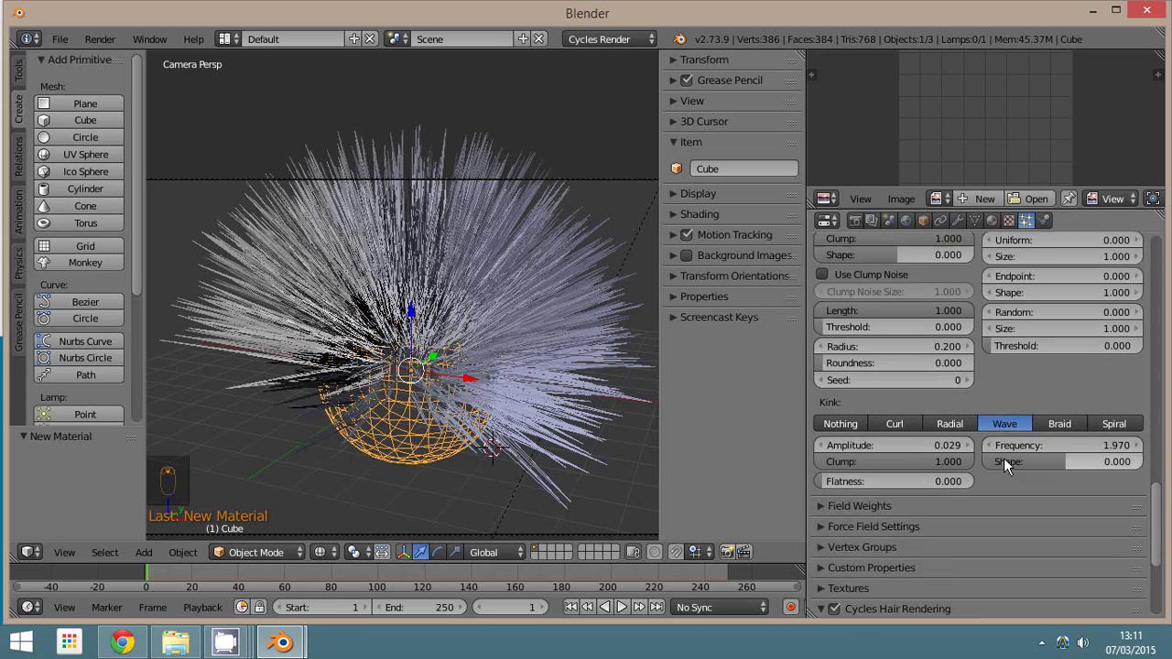
left_click_drag(968, 380, 927, 375)
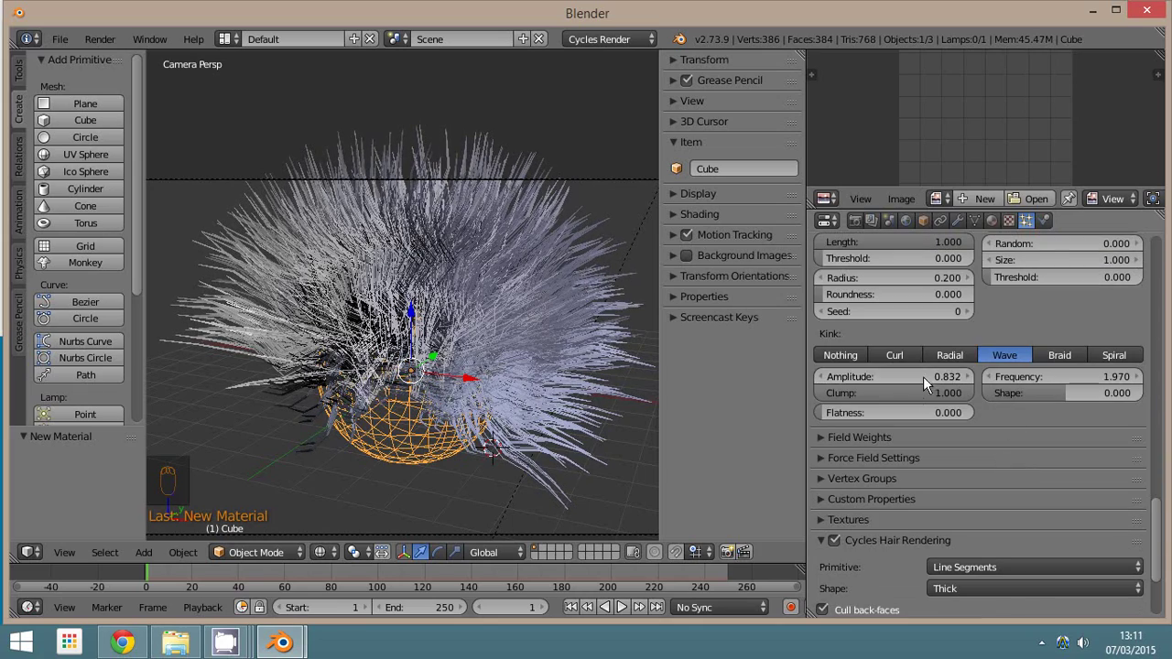
left_click_drag(927, 379, 758, 358)
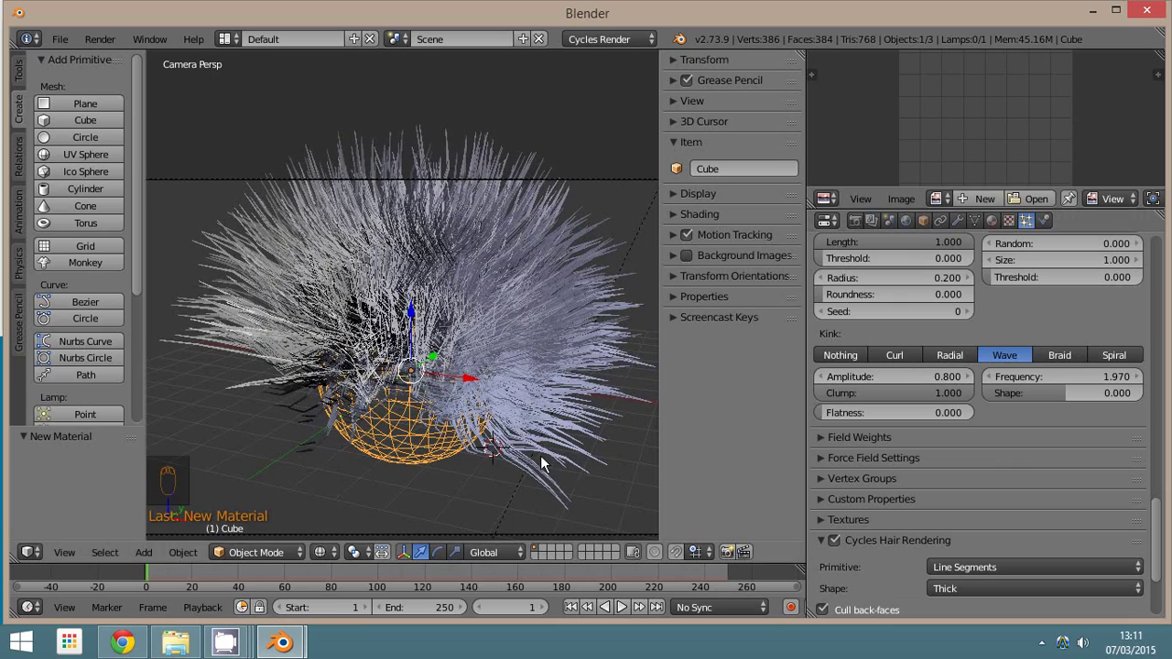
- Shorten the hair length to 1.330 and render the image with F12
key("s")
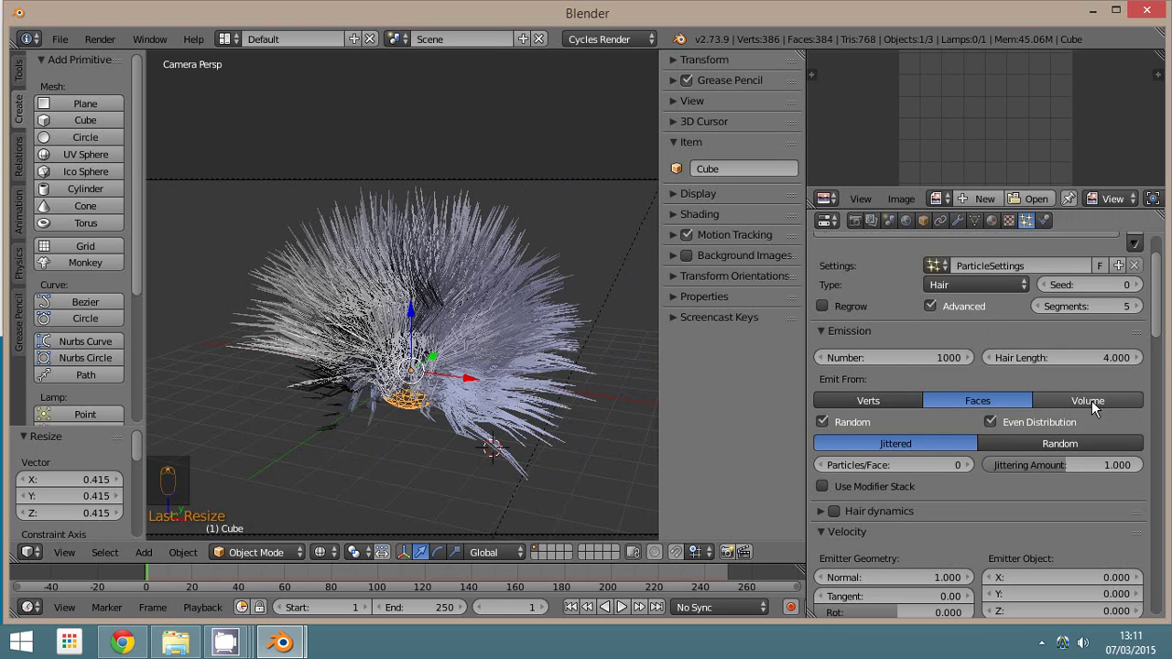
left_click_drag(1037, 432, 873, 446)
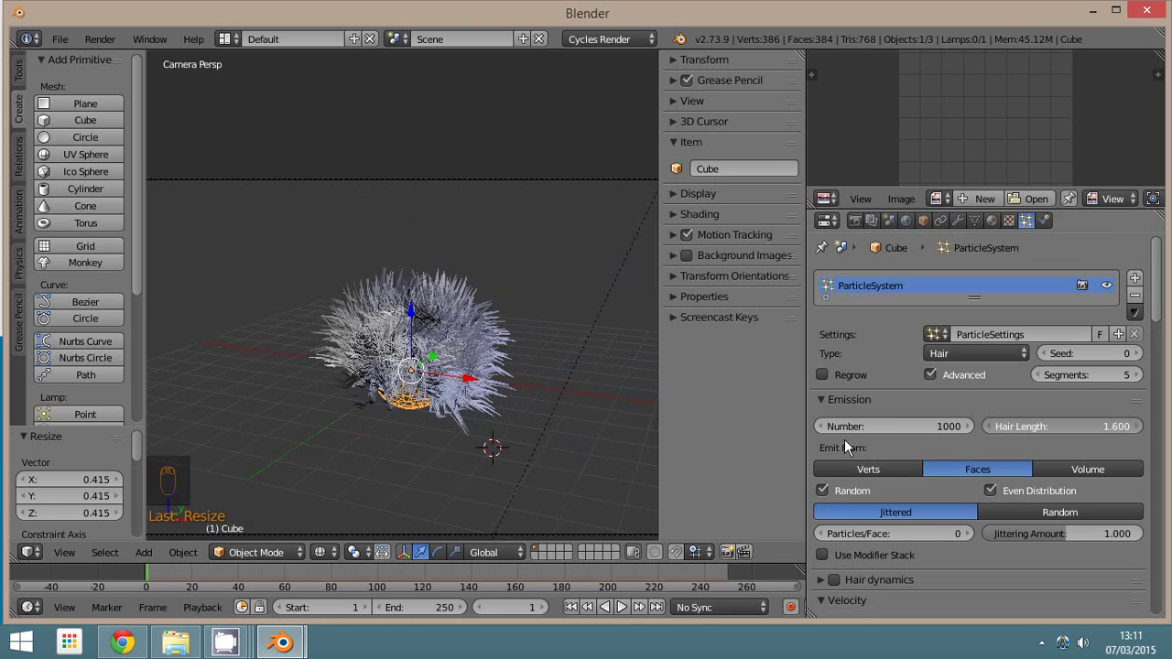
left_click_drag(518, 388, 408, 572)
key("F12")
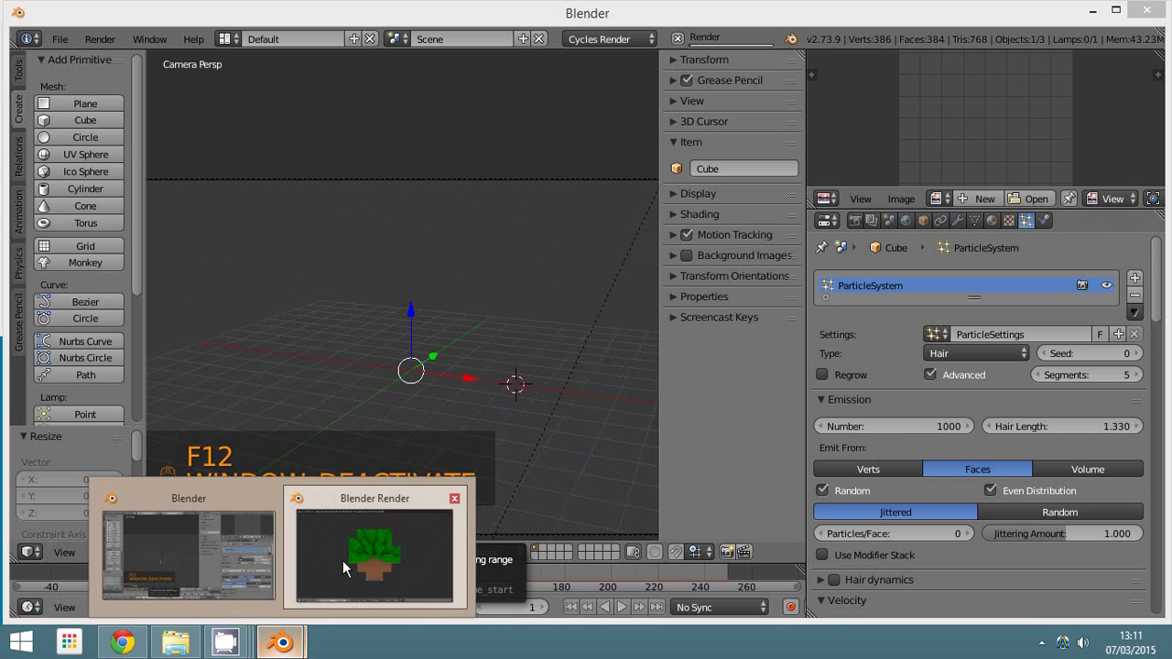